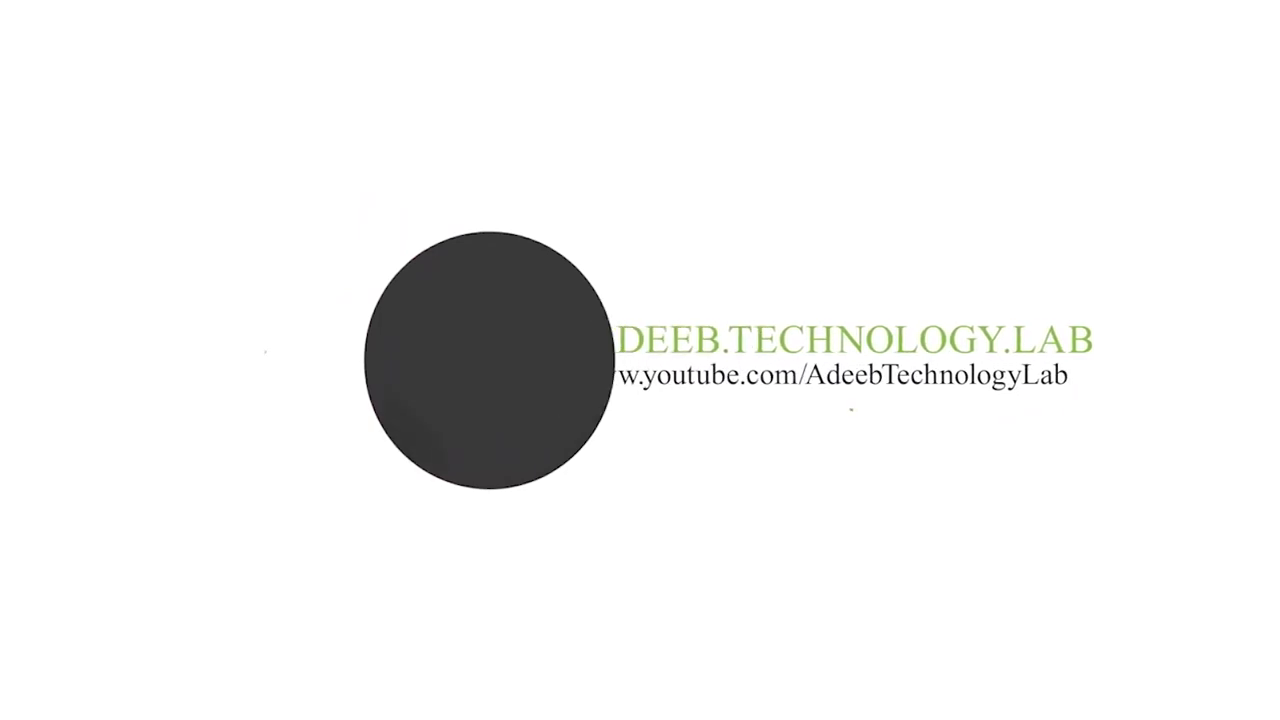
Open Mug Logo By AdeebTechnologyLab.psd in Adobe Photoshop via the right-click Open with menu.
left_click(873, 110)
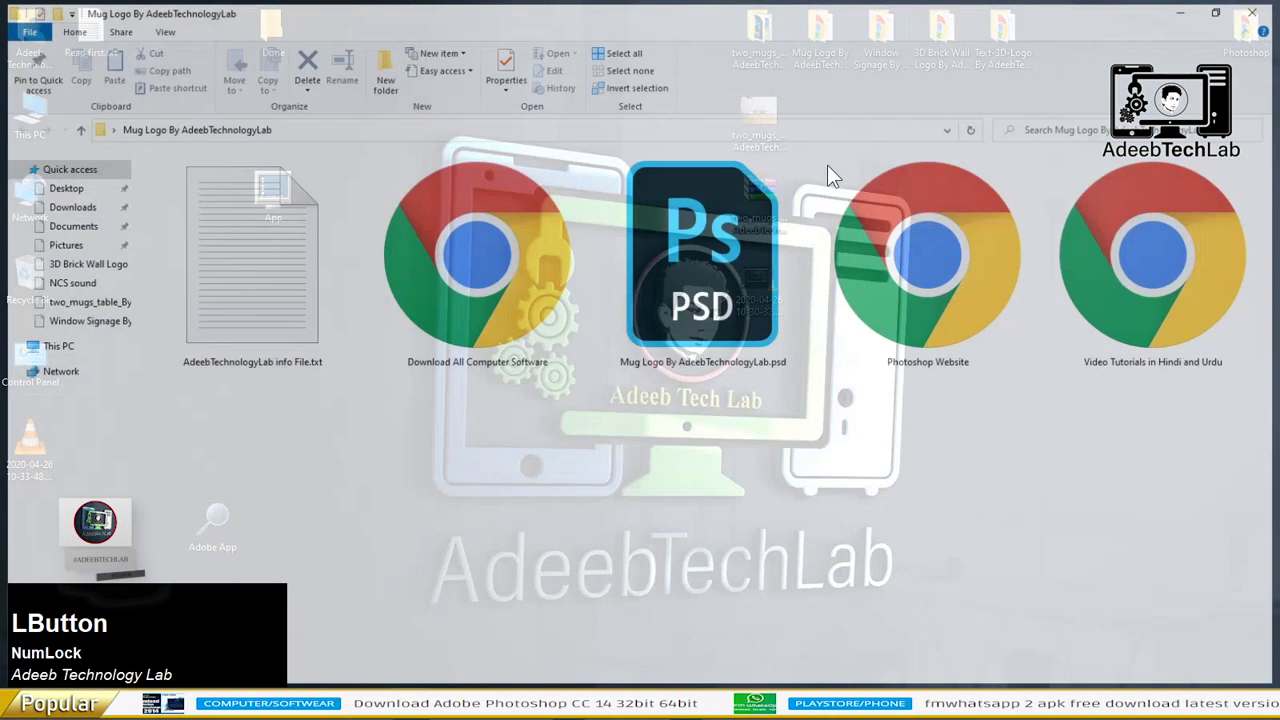
right_click(701, 278)
left_click(747, 283)
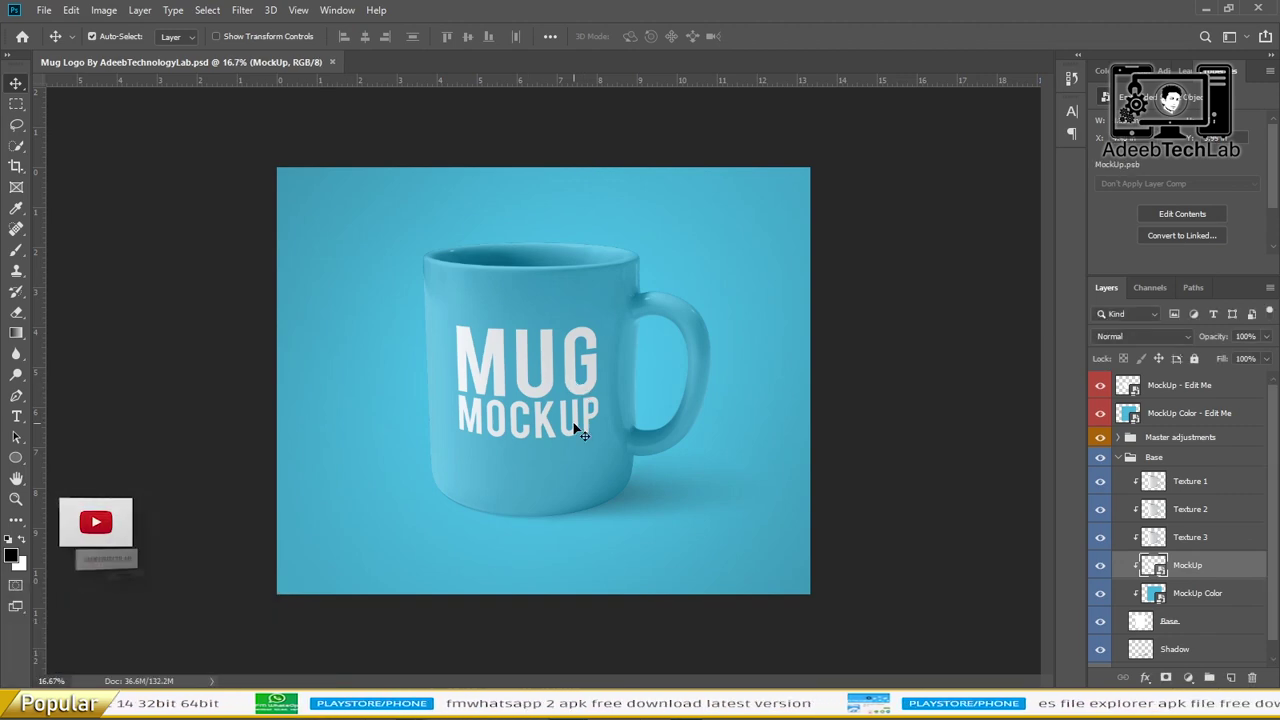
Zoom in on the blue mug and make the 'MockUp - Edit Me' smart-object layer active.
key("alt+Num_Lock")
scroll("up", 3)
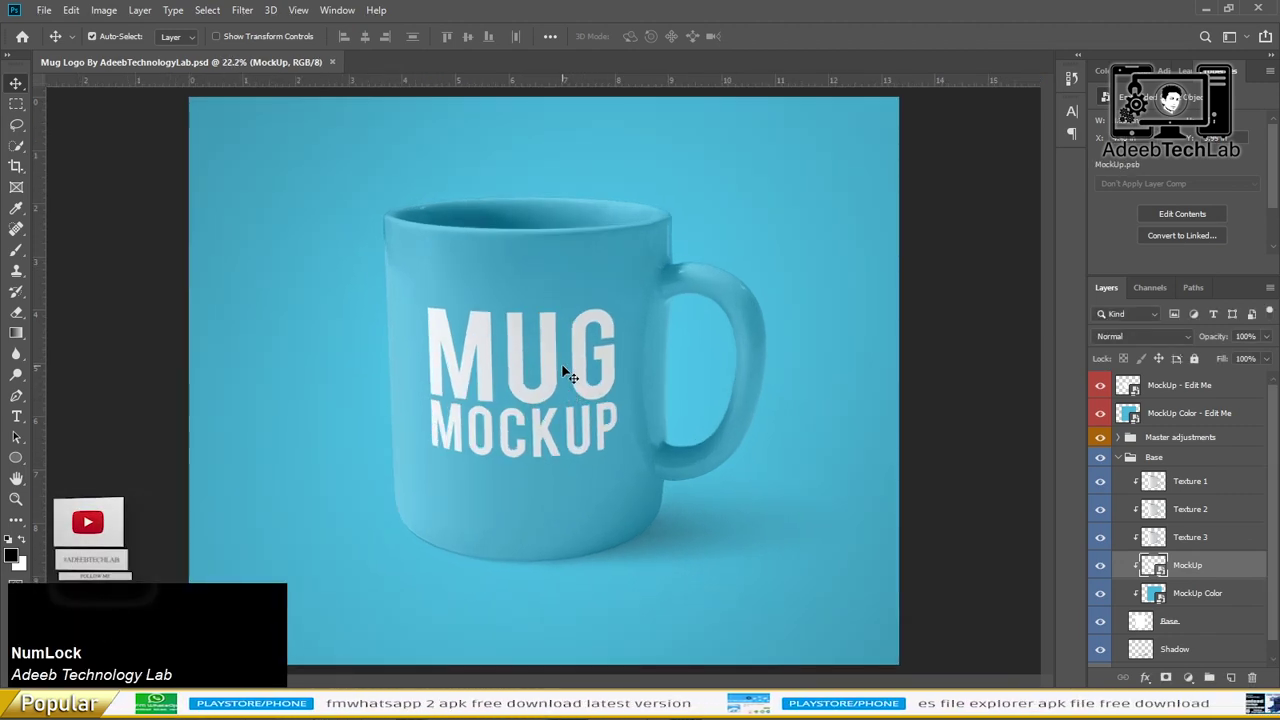
scroll("up", 3)
left_click(1179, 381)
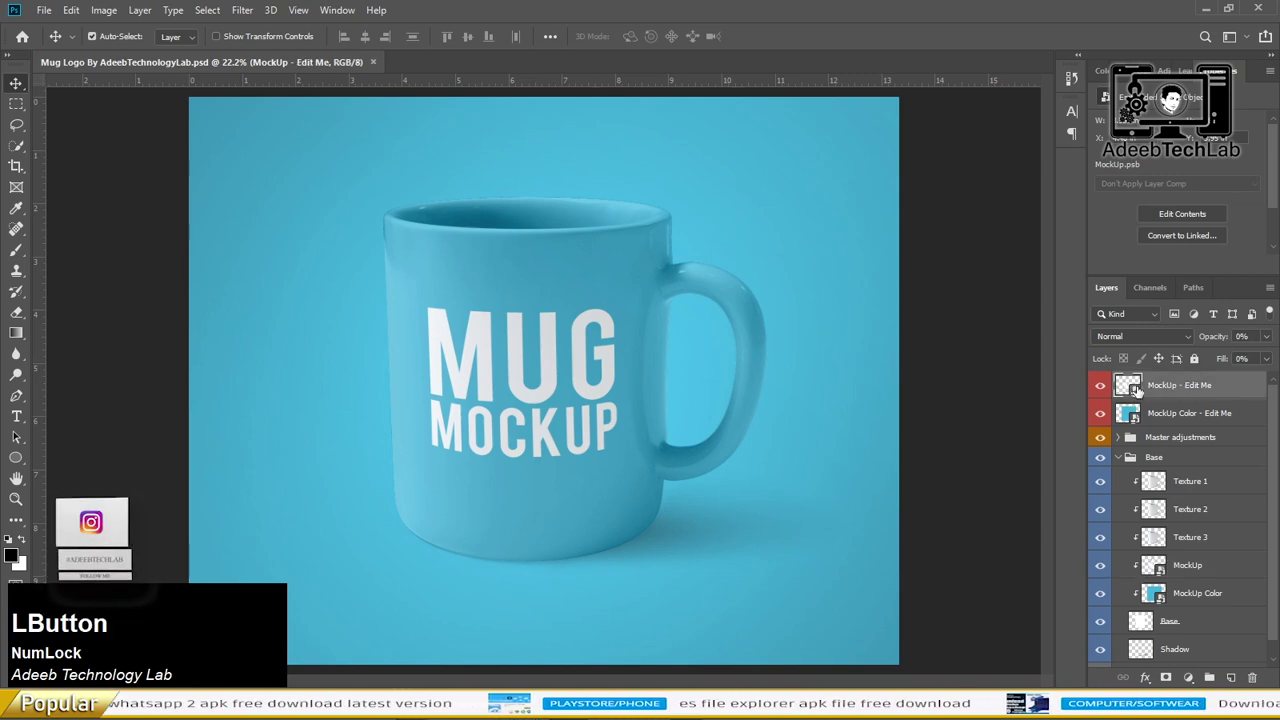
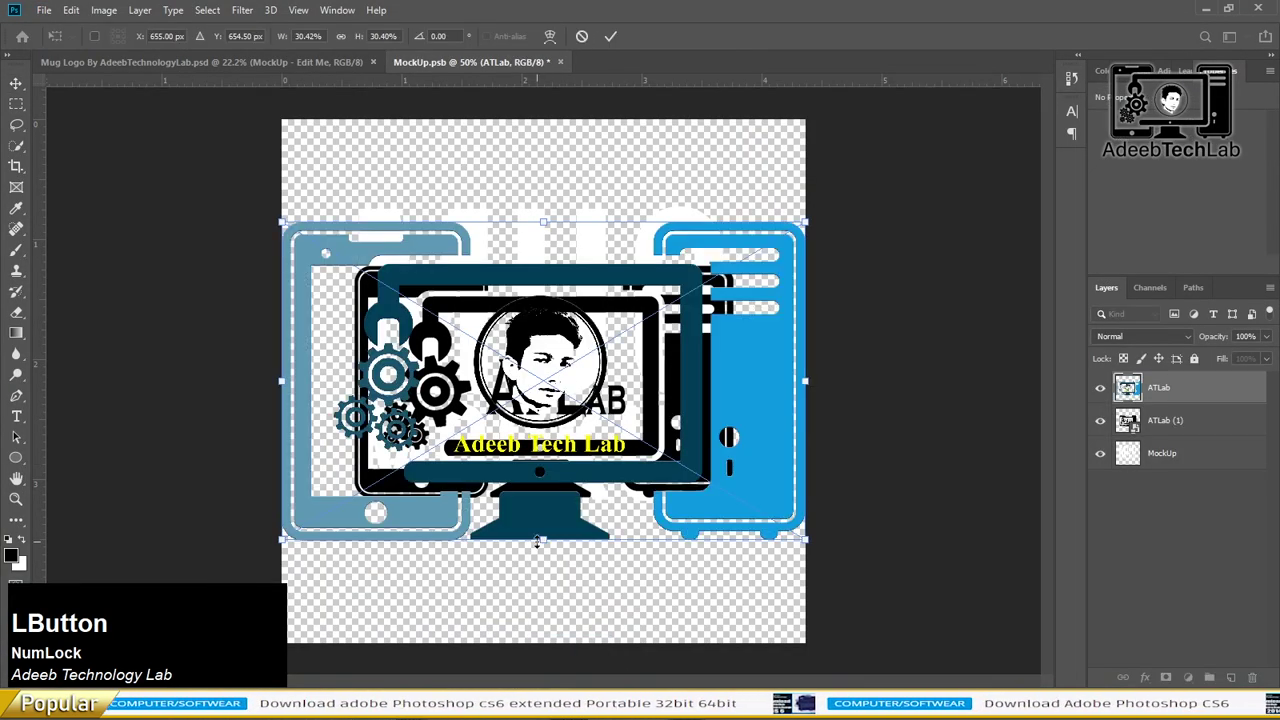
Place the ATLab, portrait and calligraphy logo images as layers inside MockUp.psb.
key("Return")
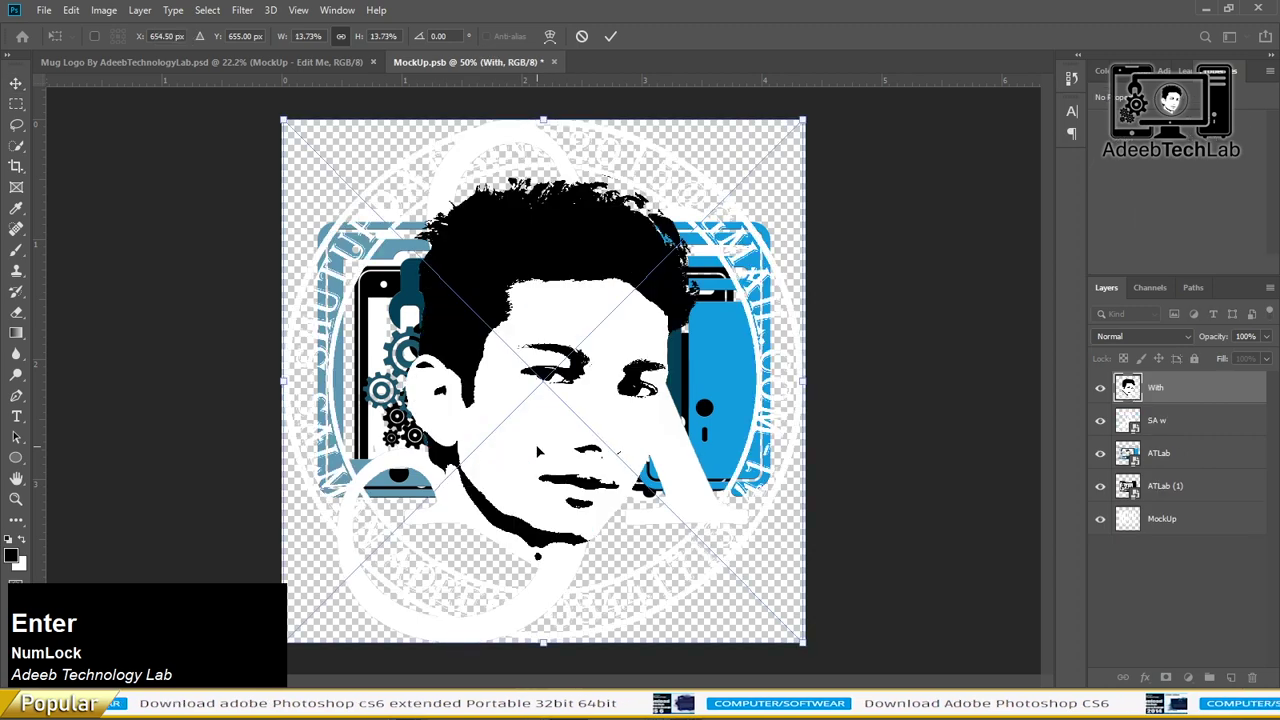
left_click(1100, 393)
key("Delete")
left_click(1102, 519)
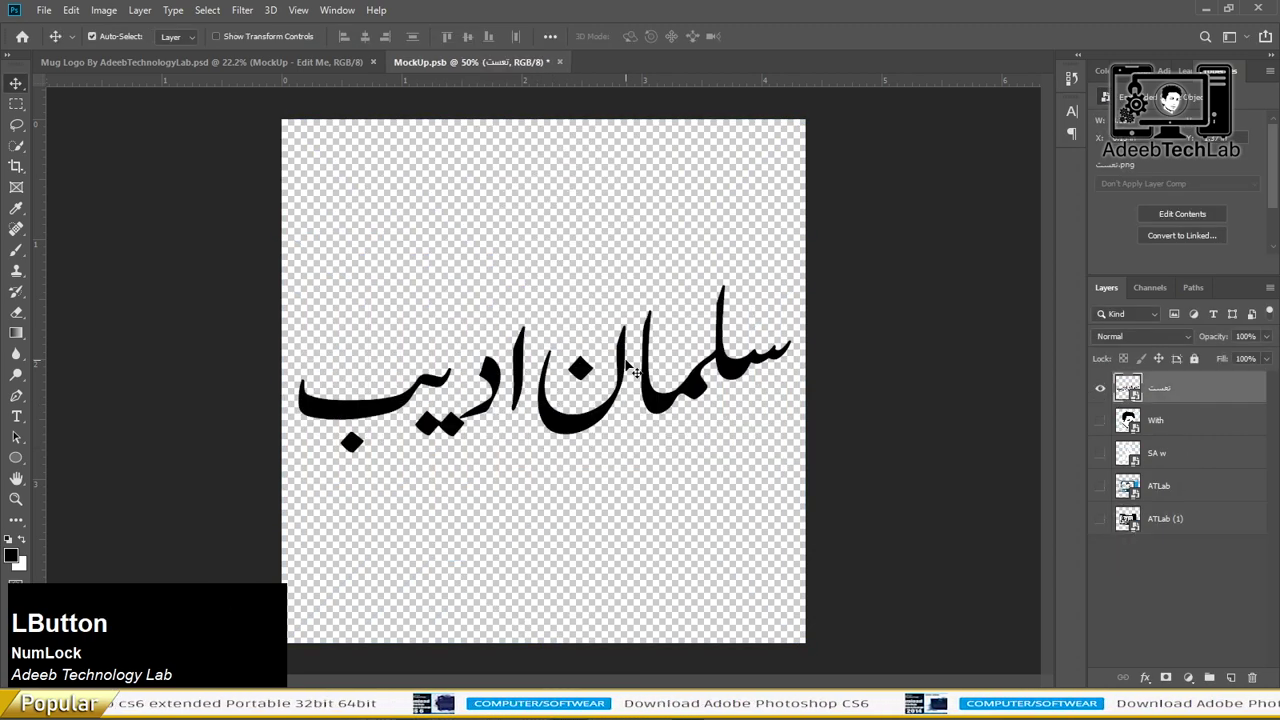
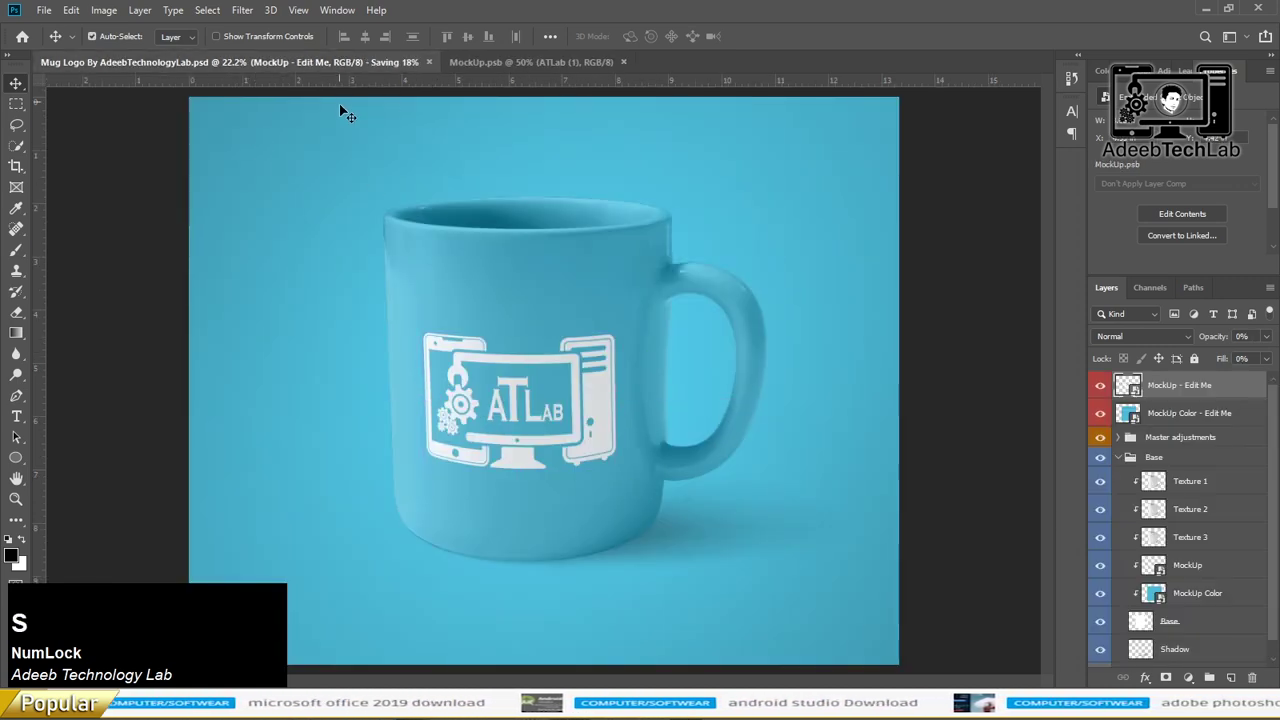
Save the ATLab-branded mug as a JPEG copy and close the main mug document.
left_click(44, 21)
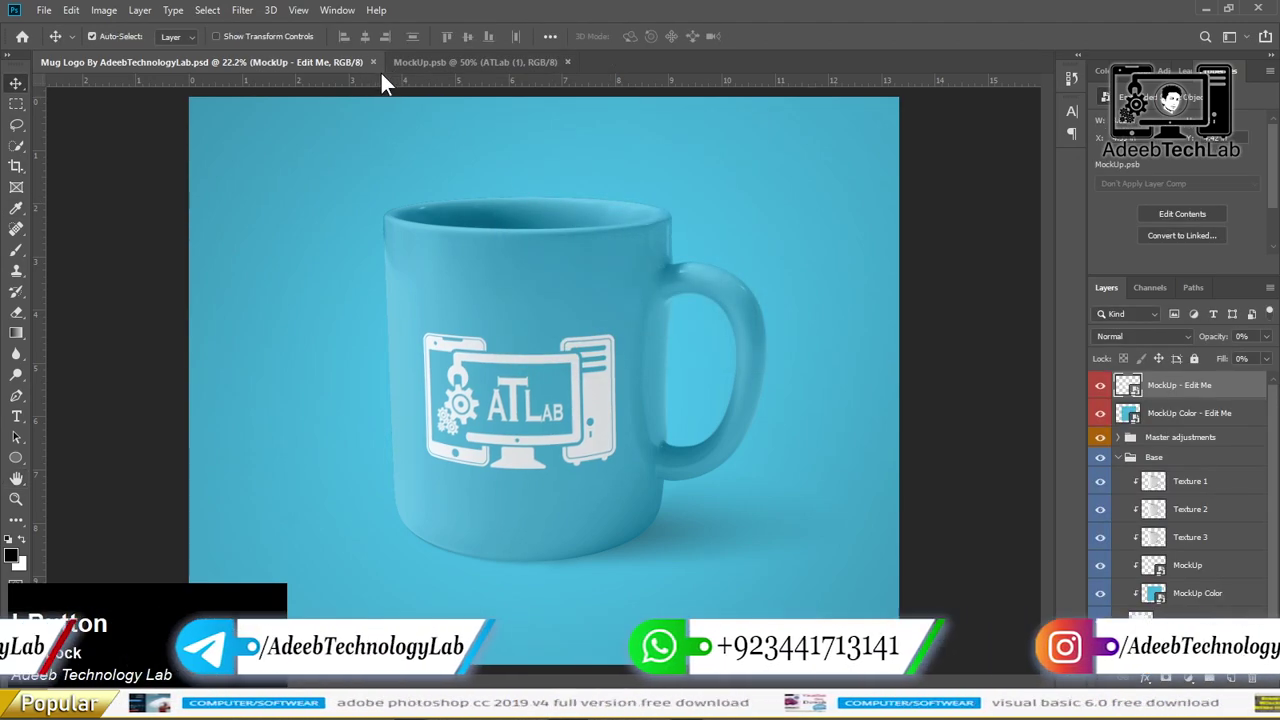
left_click(382, 72)
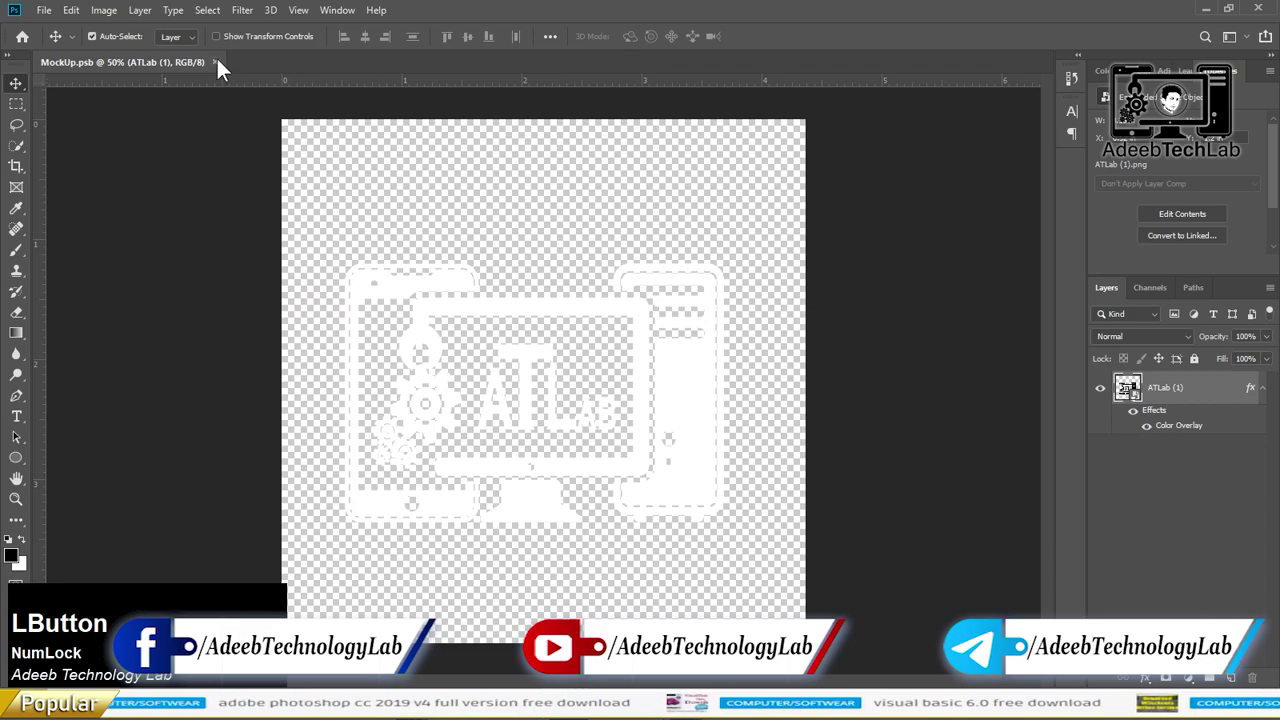